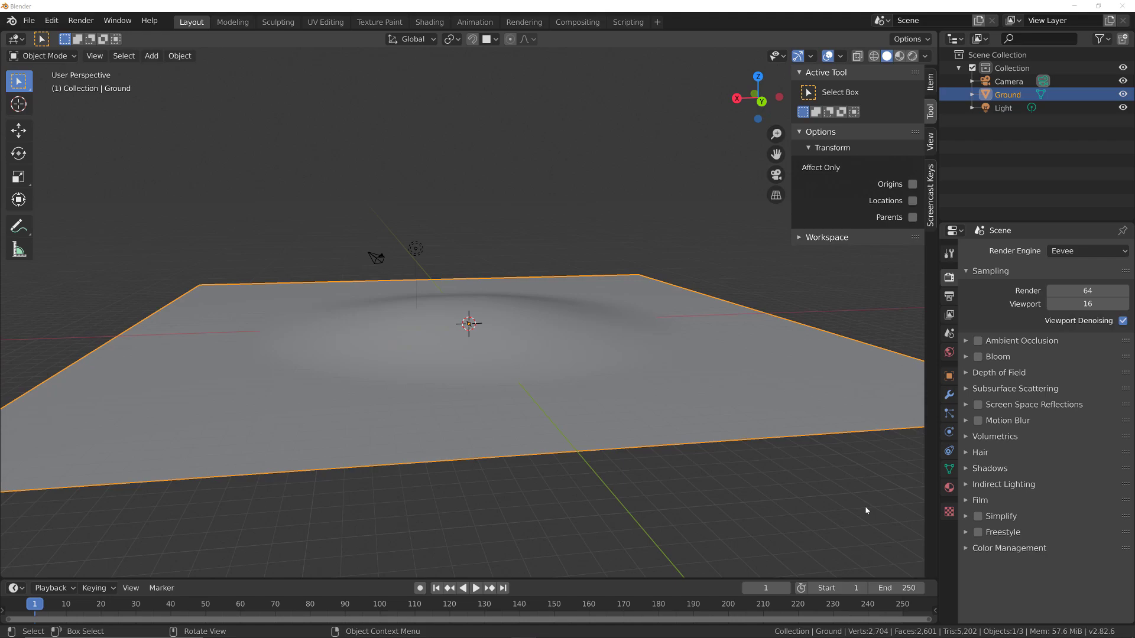
- Return to object mode and hide the Ground plane from the viewport
middle_click(439, 391)
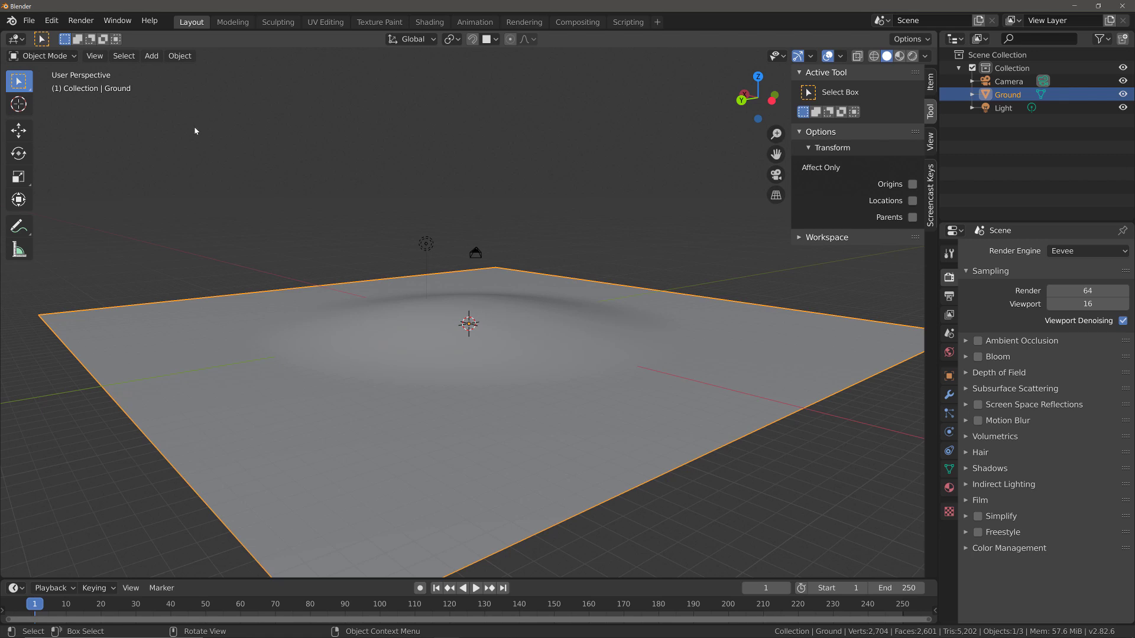
left_click(61, 56)
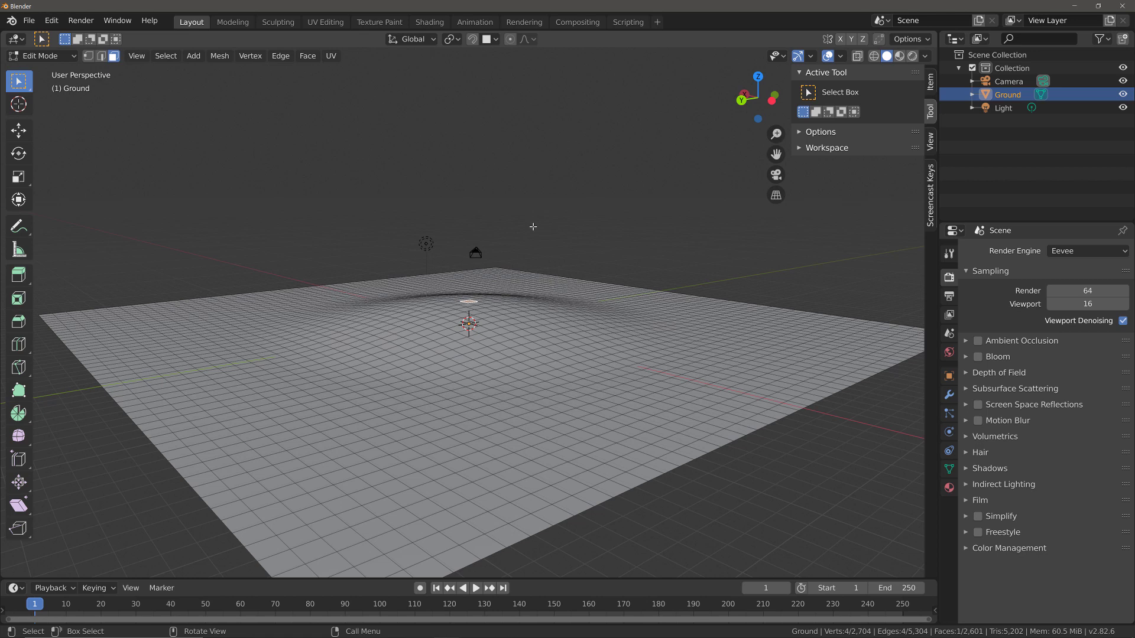
key("Tab")
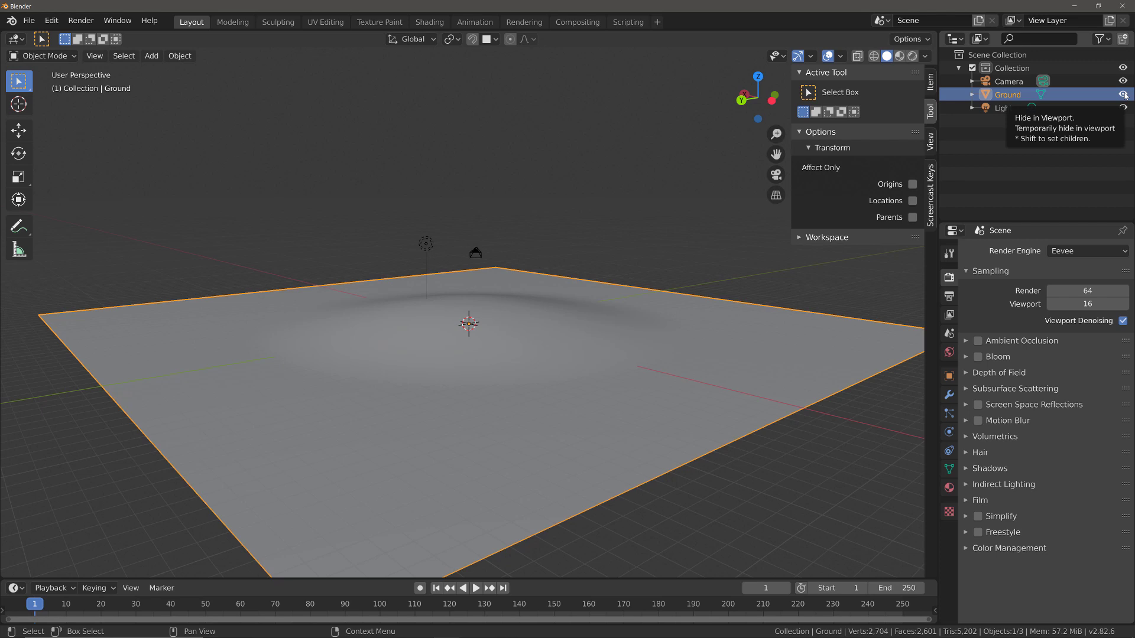
left_click(1127, 94)
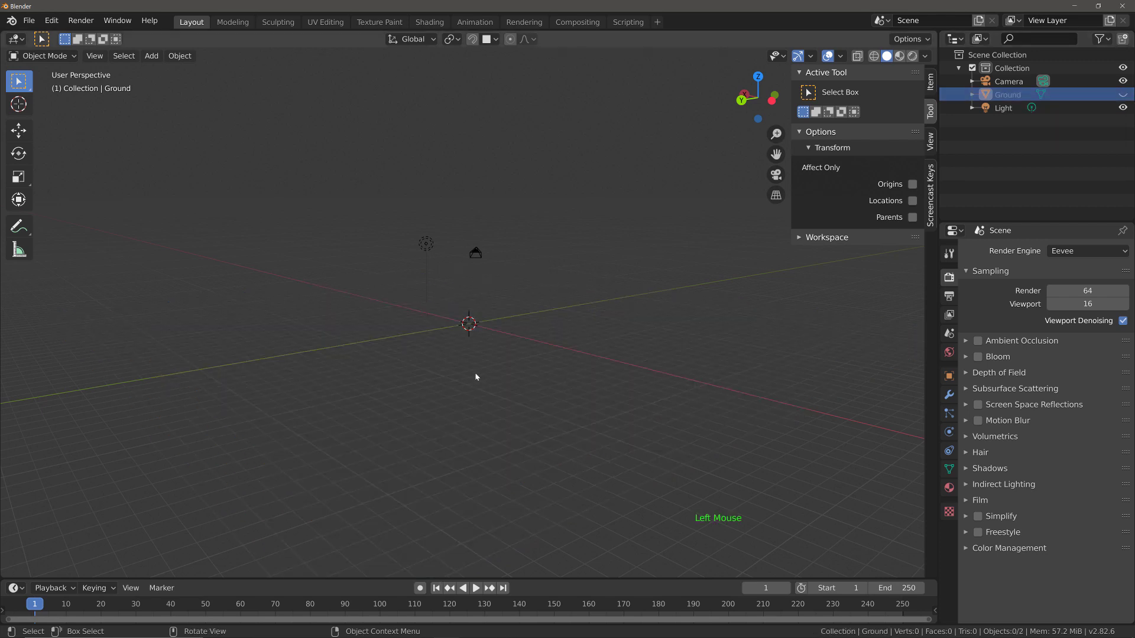
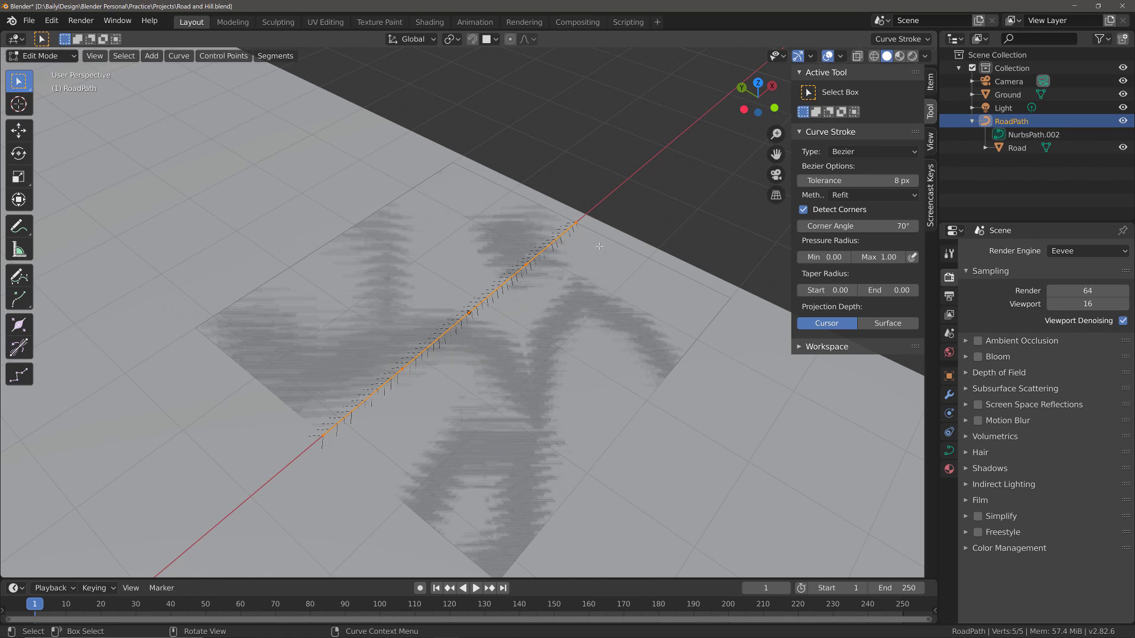
scroll("down", 3)
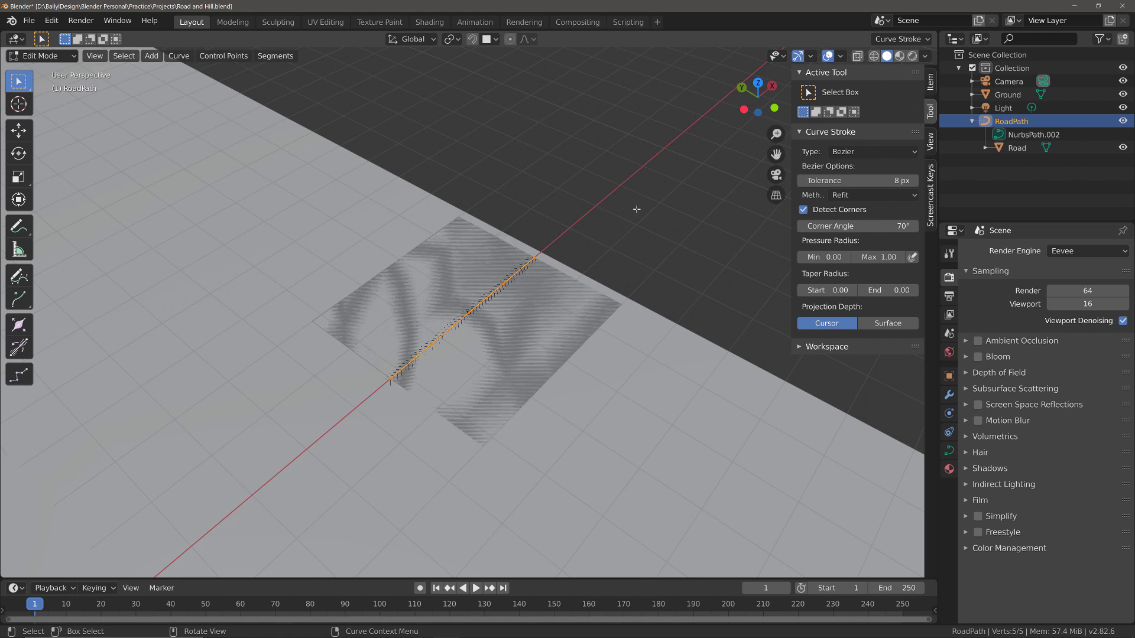
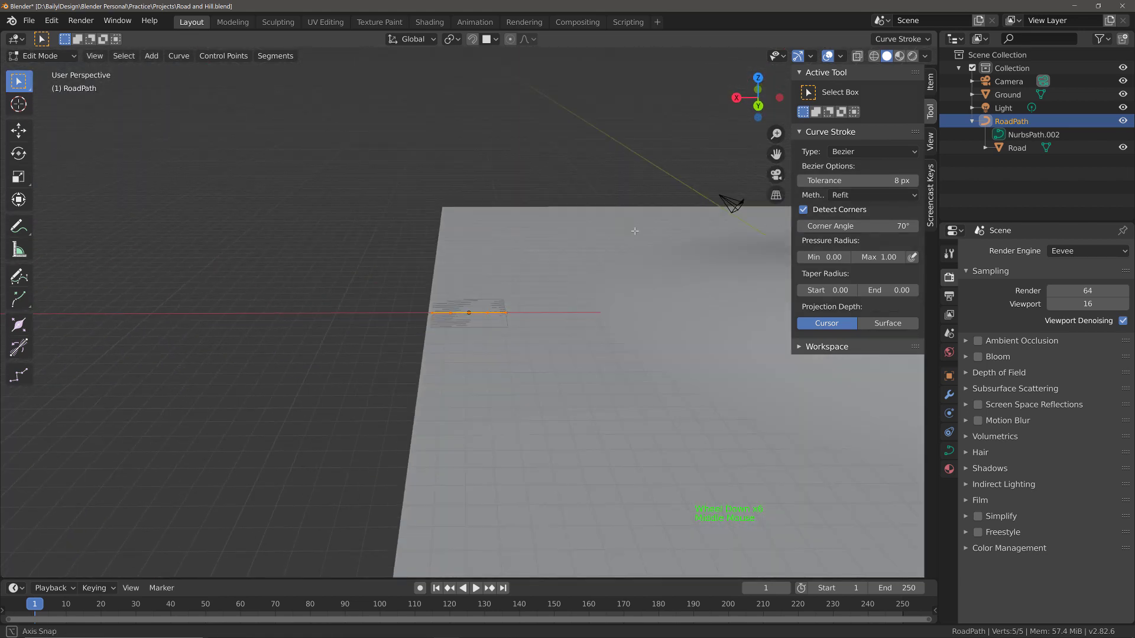
scroll("down", 3)
- Leave curve editing and orbit out to view RoadPath against the whole ground
key("Tab")
middle_click(599, 252)
scroll("down", 3)
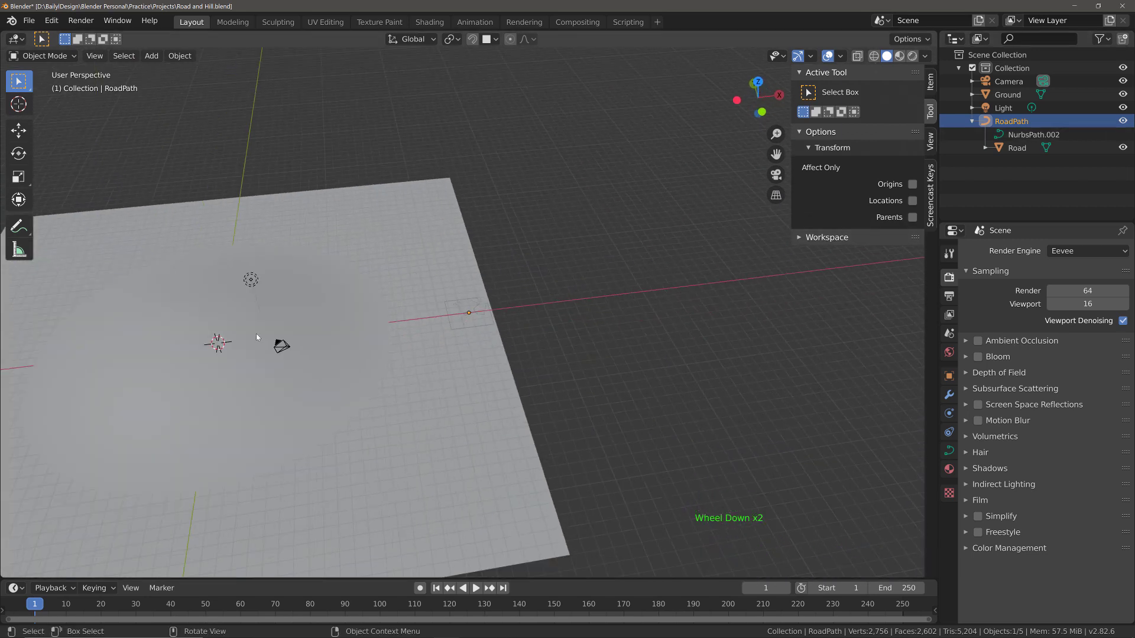
middle_click(261, 334)
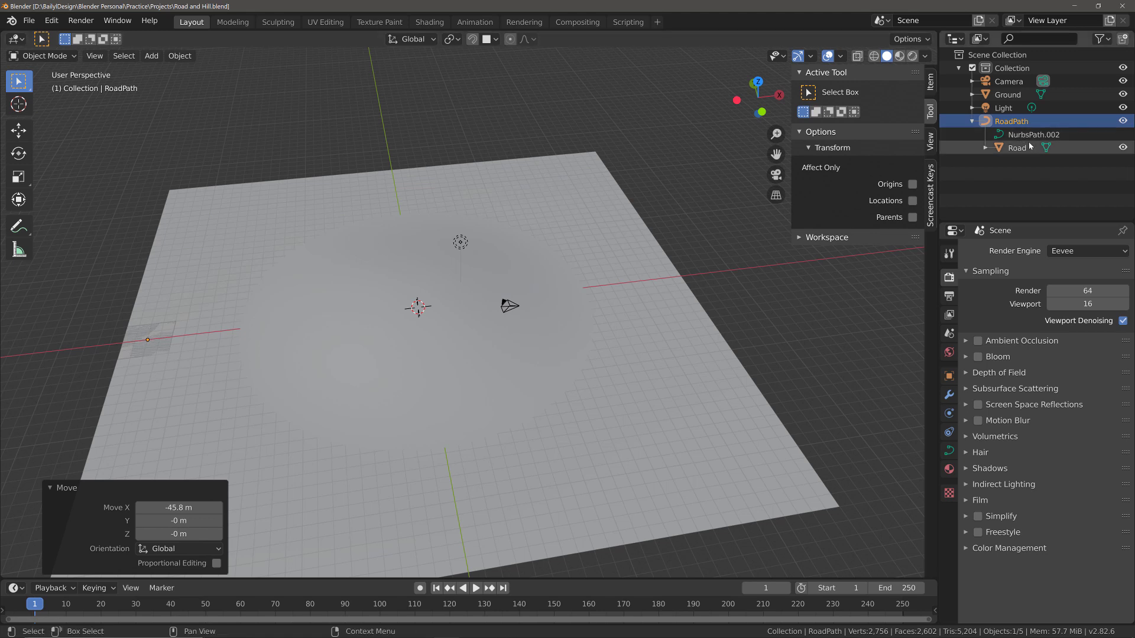
- Add an Array modifier to the Road plane, duplicating the tile along X
left_click(1030, 147)
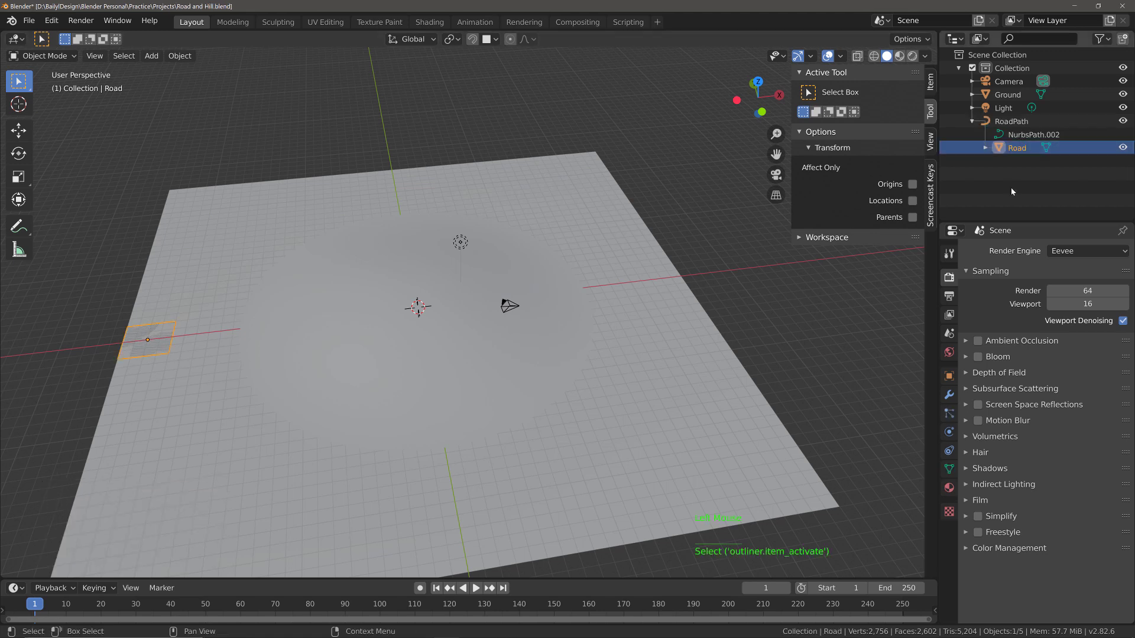
left_click(949, 401)
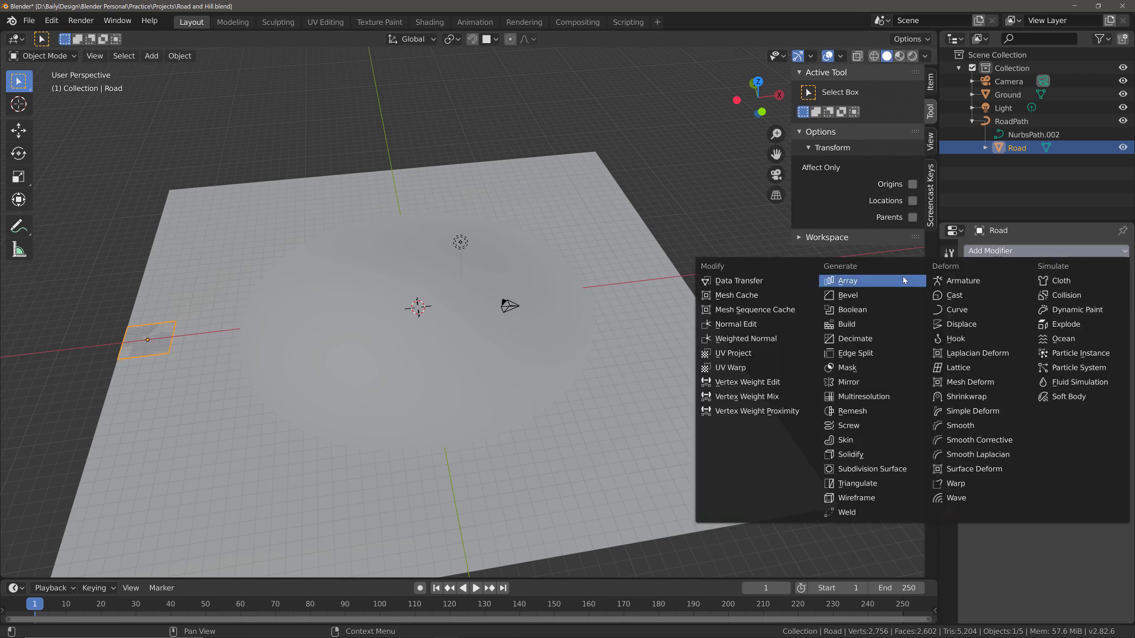
double_click(905, 279)
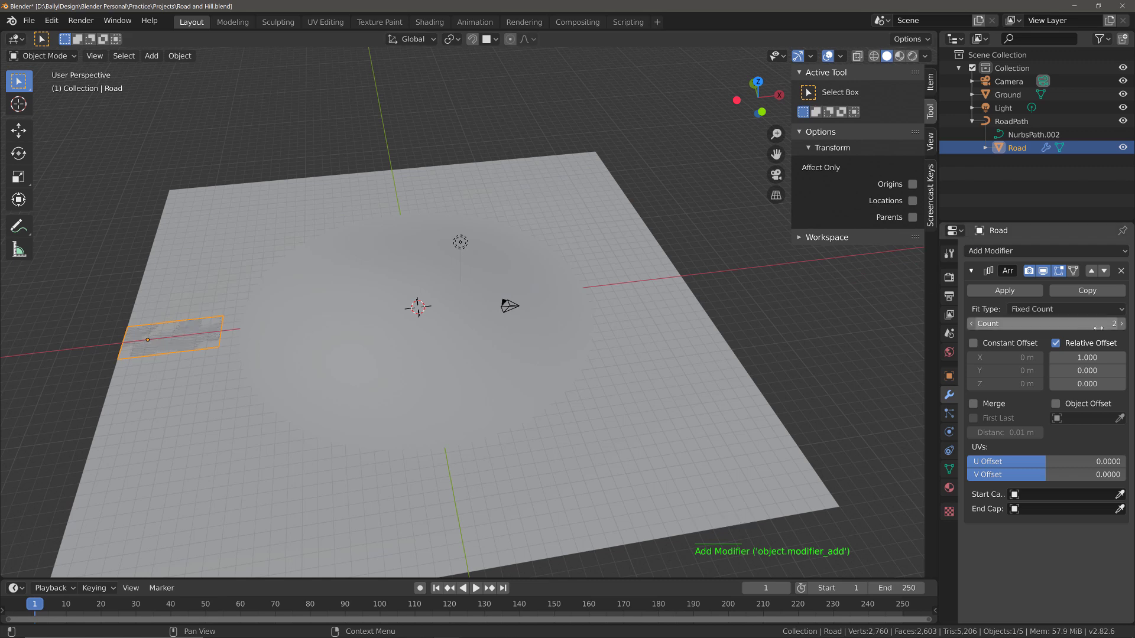
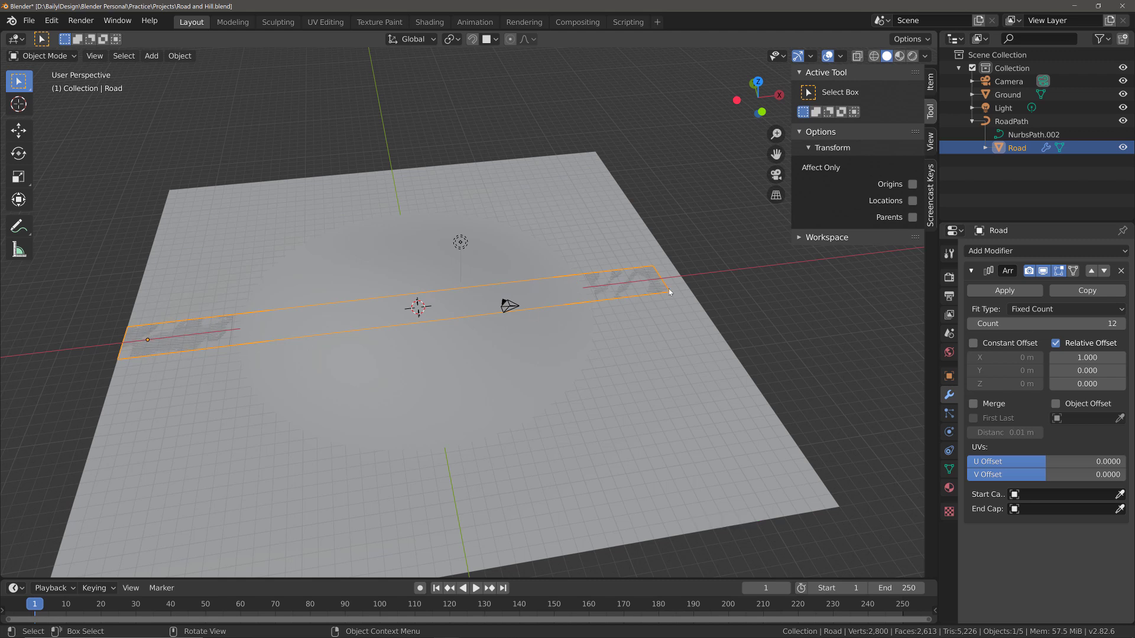
- Add a Curve modifier to Road below its Array modifier, deforming along X
middle_click(440, 467)
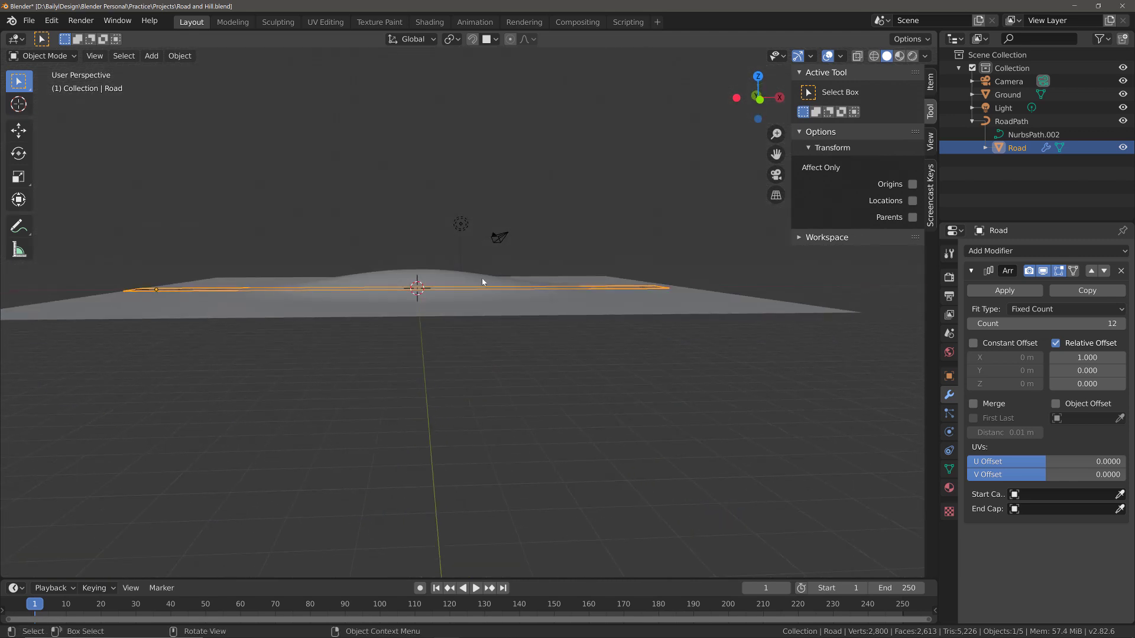
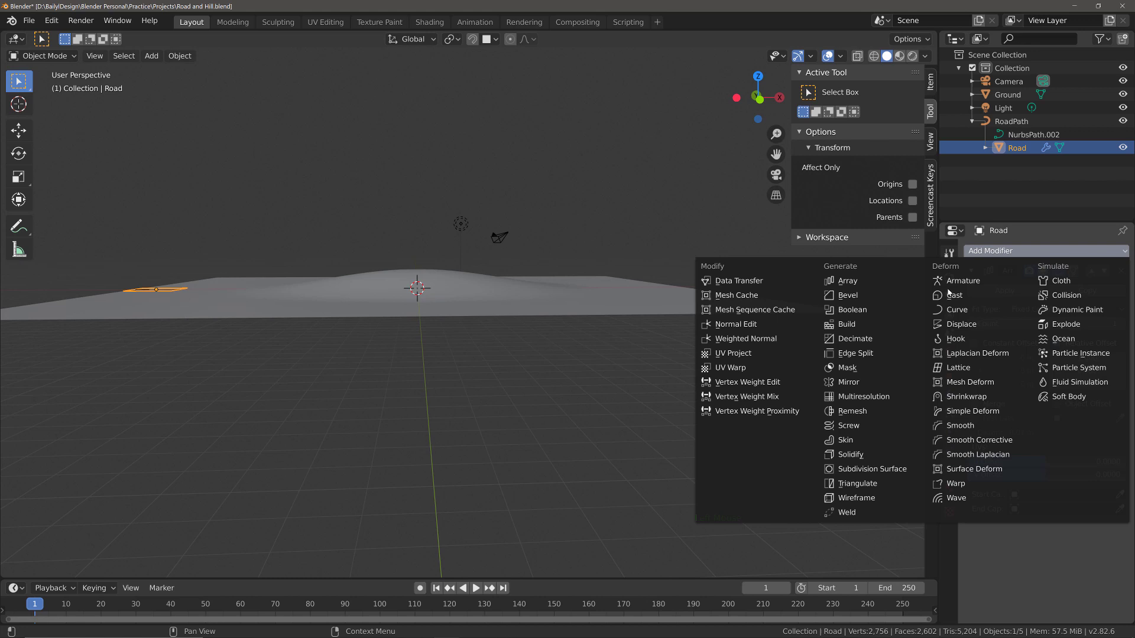
left_click(967, 310)
scroll("down", 3)
scroll("down", 3)
left_click(988, 575)
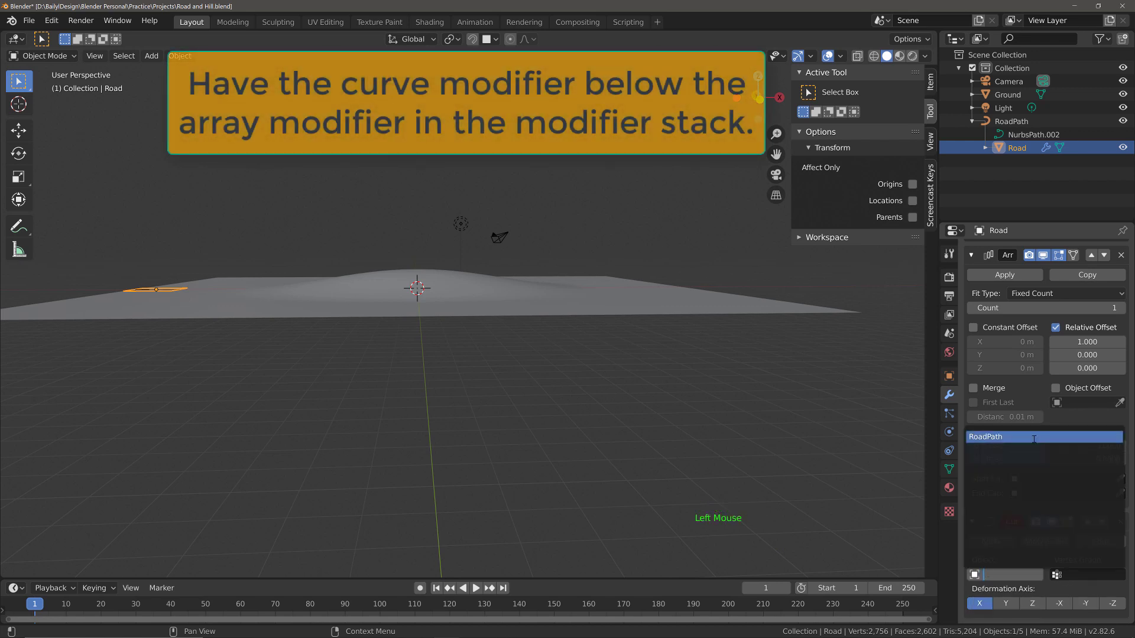
middle_click(151, 307)
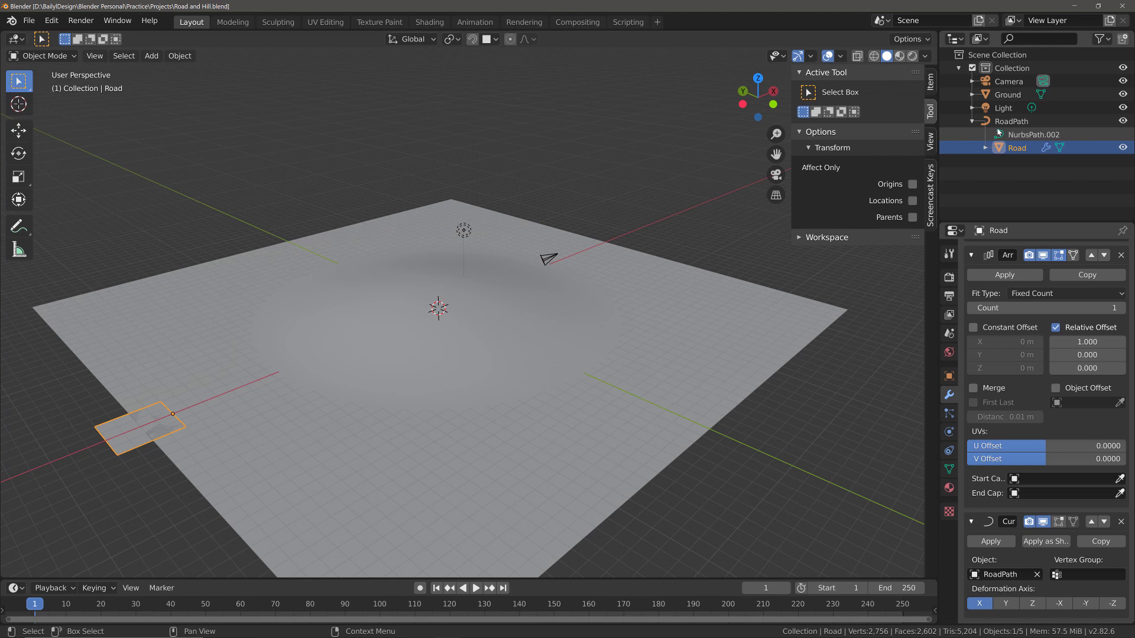
- Select RoadPath, enter Edit Mode and zoom onto its points over the Road tile
left_click(1013, 123)
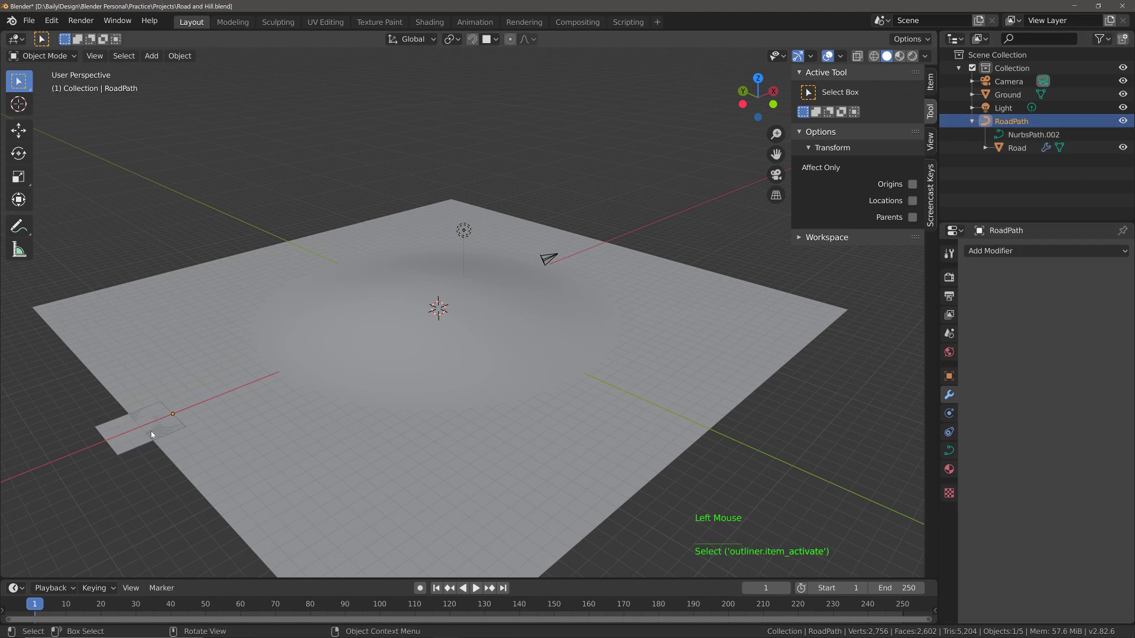
key("Tab")
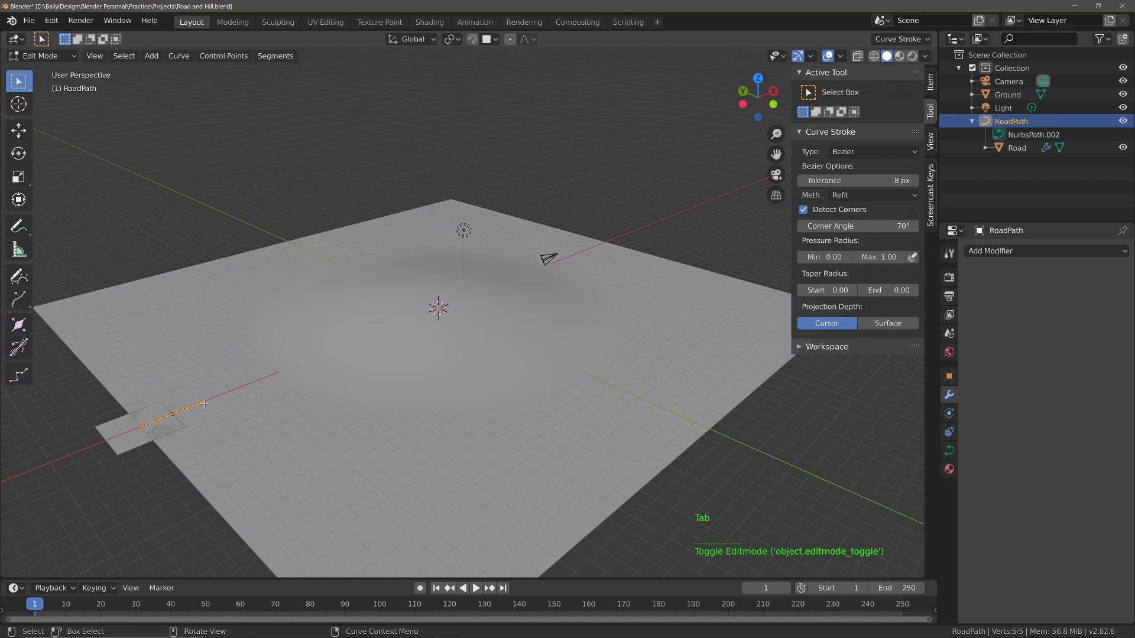
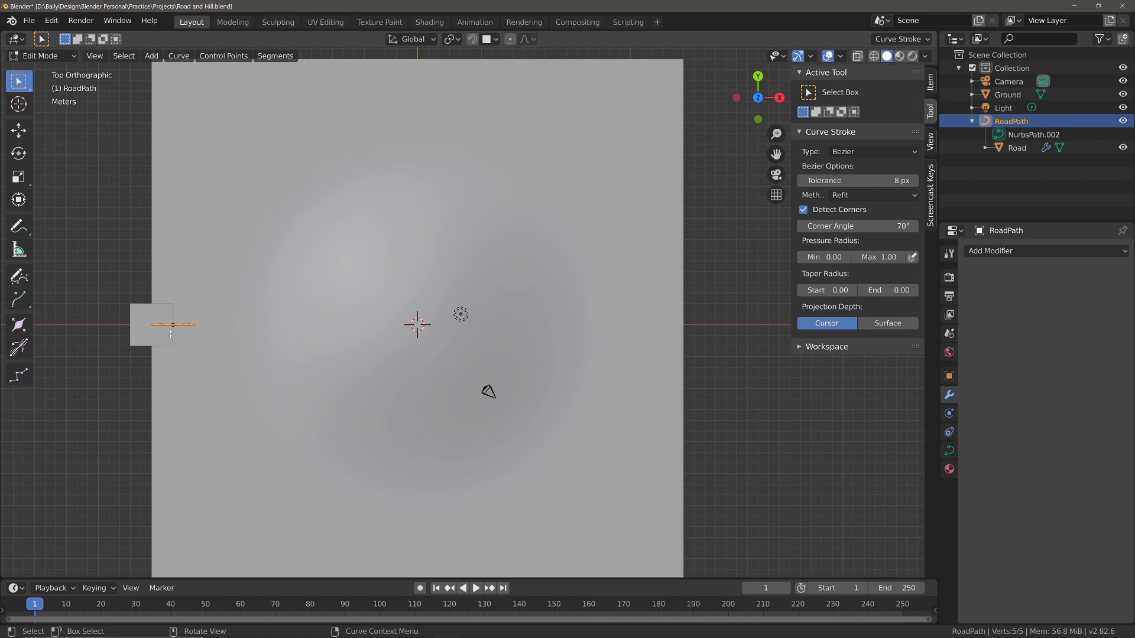
key("KP_Decimal")
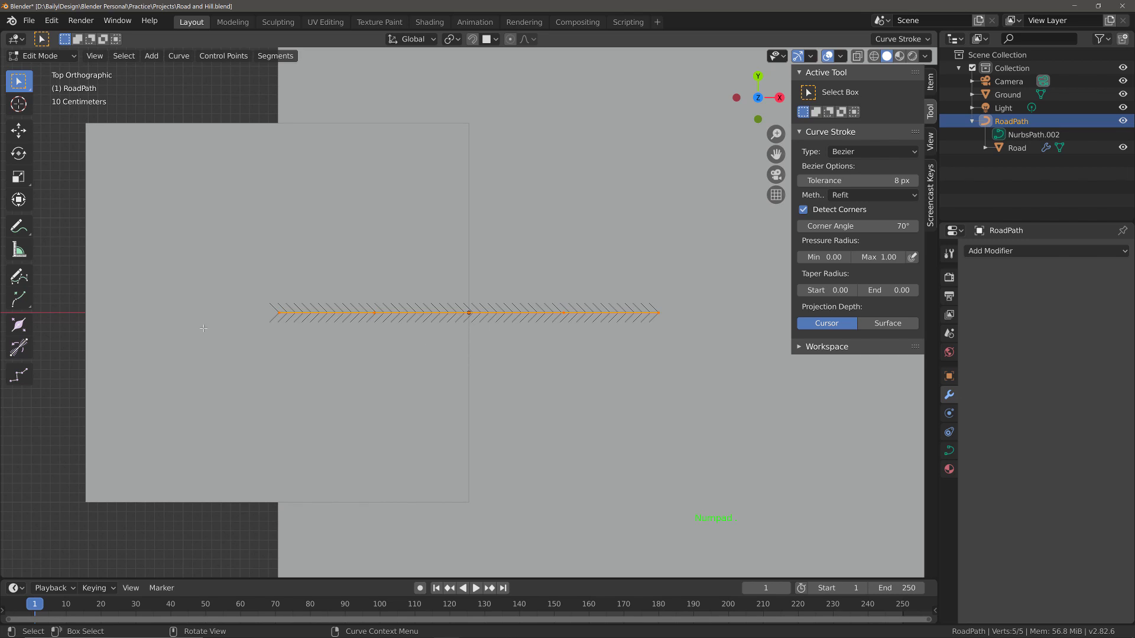
scroll("down", 3)
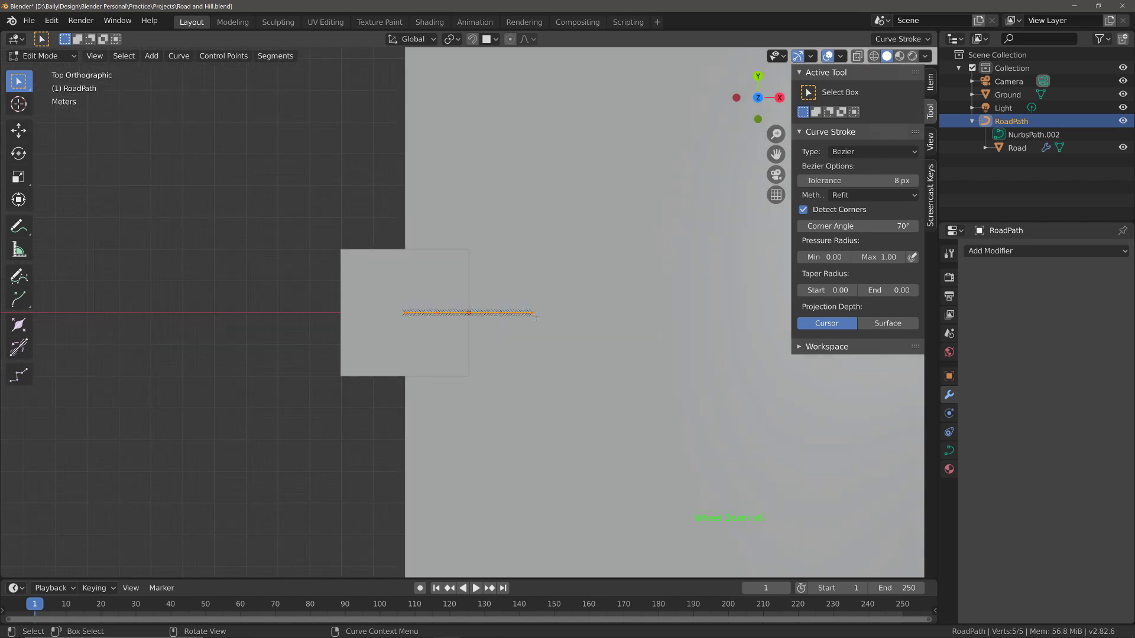
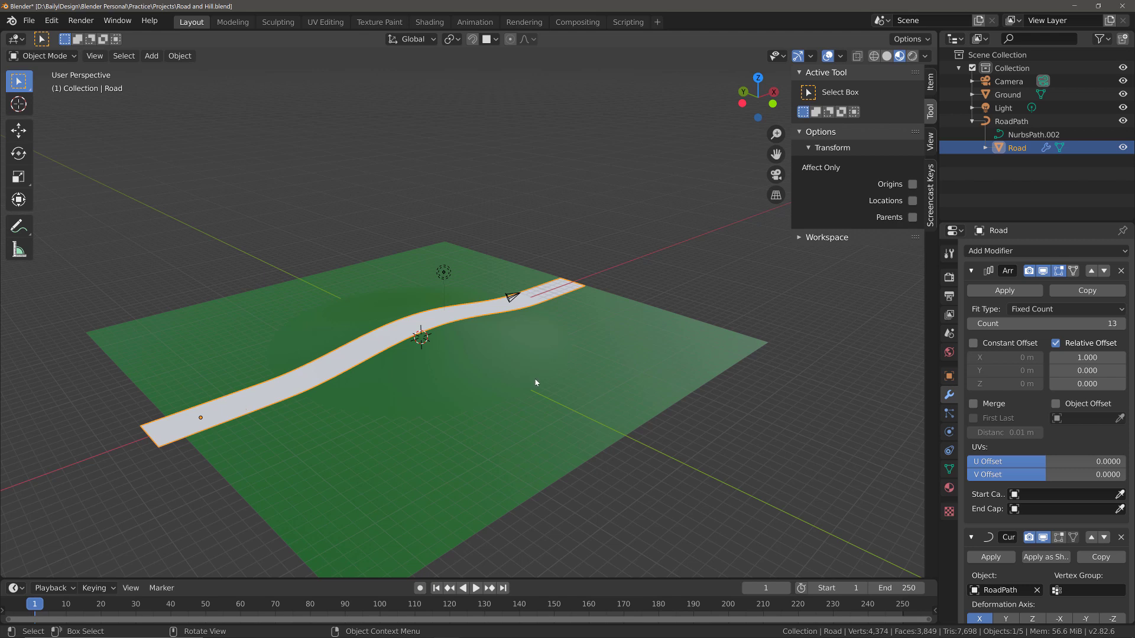
- Create material Road.002 on the road with dark grey base colour and roughness 0.645
left_click(950, 492)
left_click(1016, 312)
left_click(1020, 310)
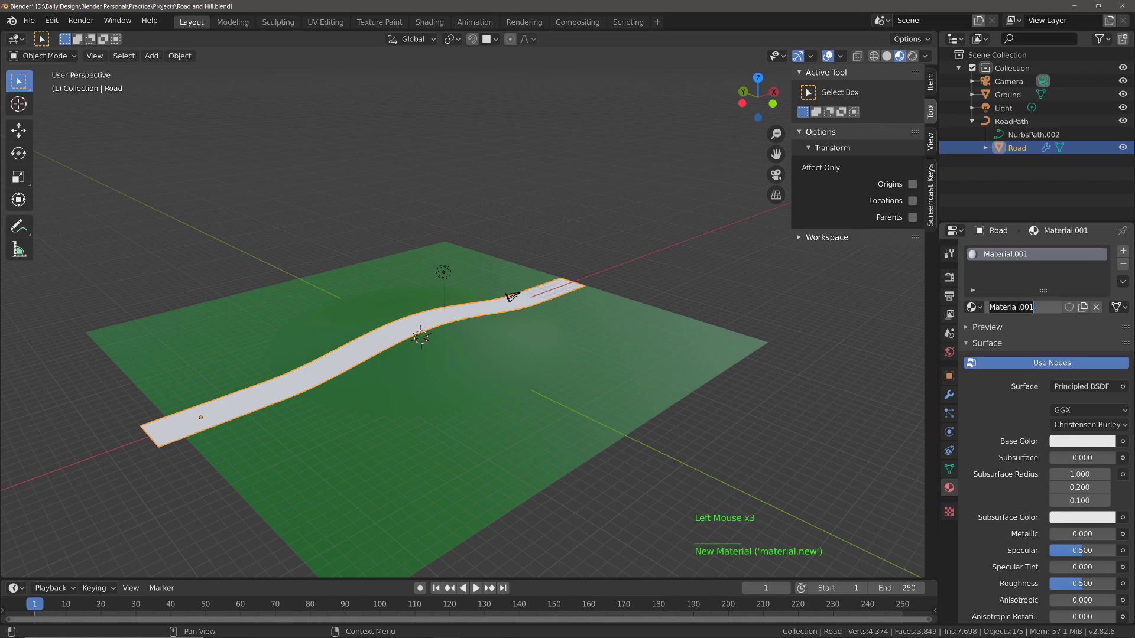
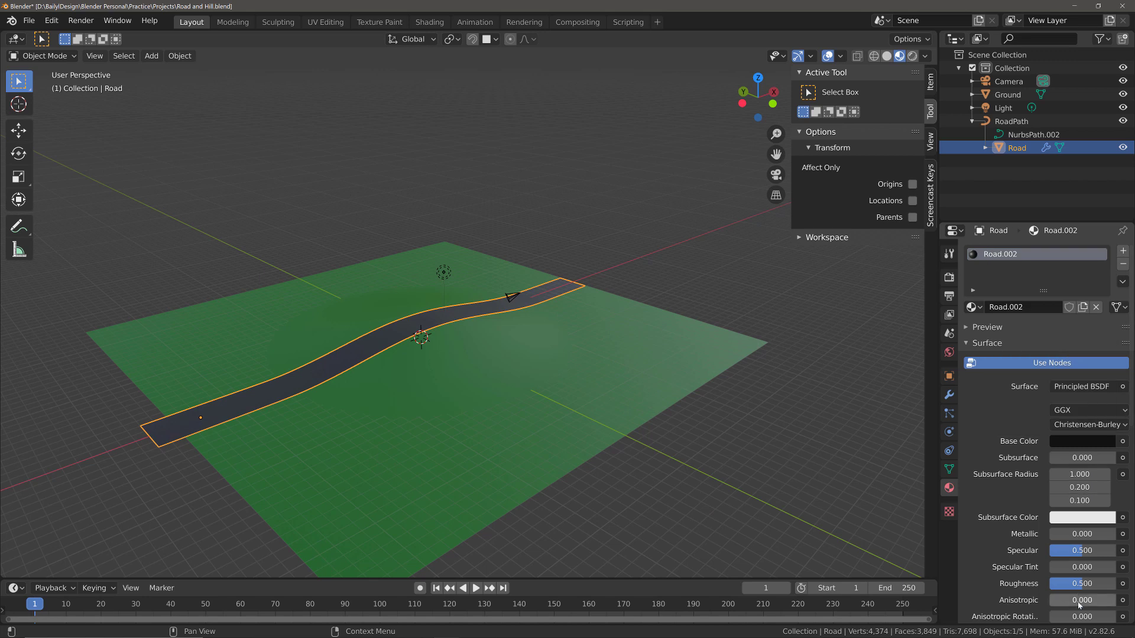
left_click(1083, 590)
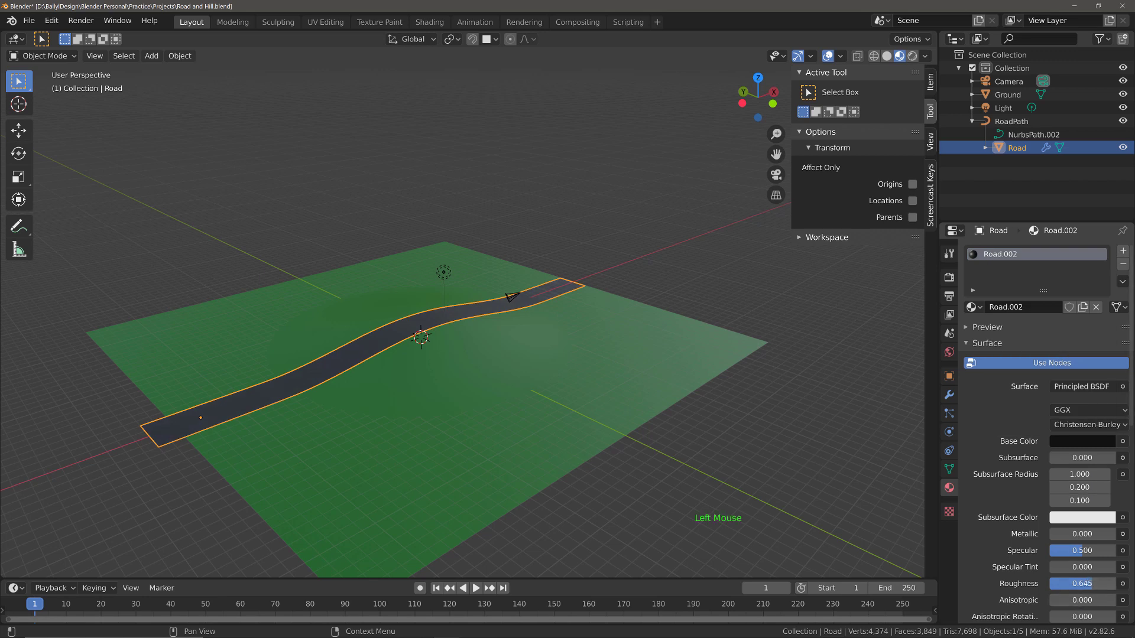
middle_click(714, 393)
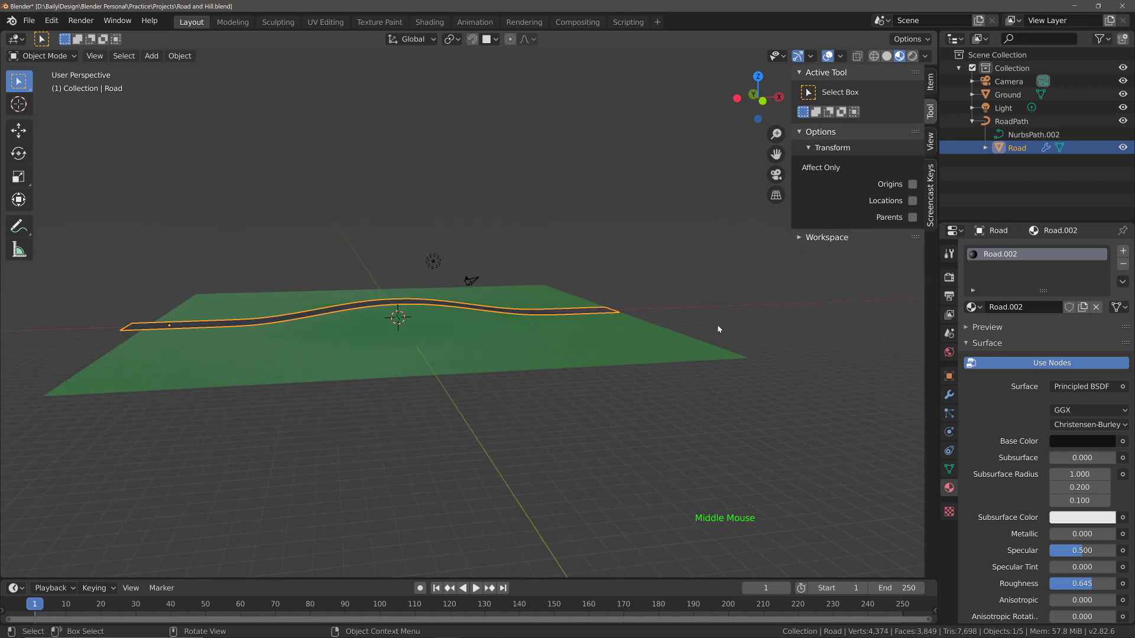